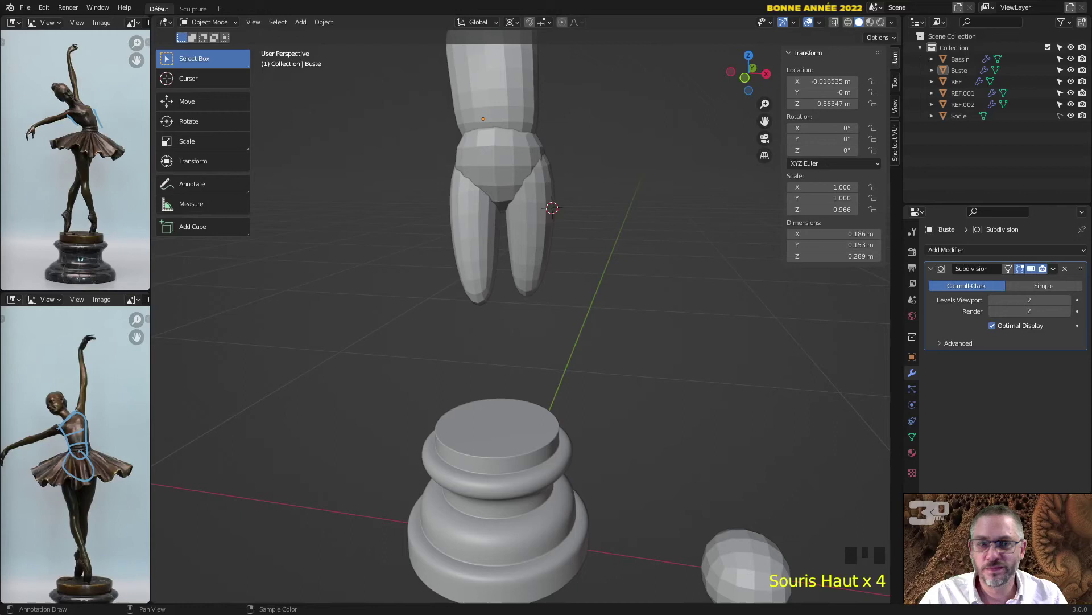
# - Duplicate a leg piece with Shift+D and slide the copy along X below the thigh
pyautogui.click(462, 308)
pyautogui.moveTo(462, 304); pyautogui.dragTo(484, 260)
pyautogui.click(485, 259)
pyautogui.moveTo(494, 309); pyautogui.dragTo(546, 245)
pyautogui.press('shift+d')
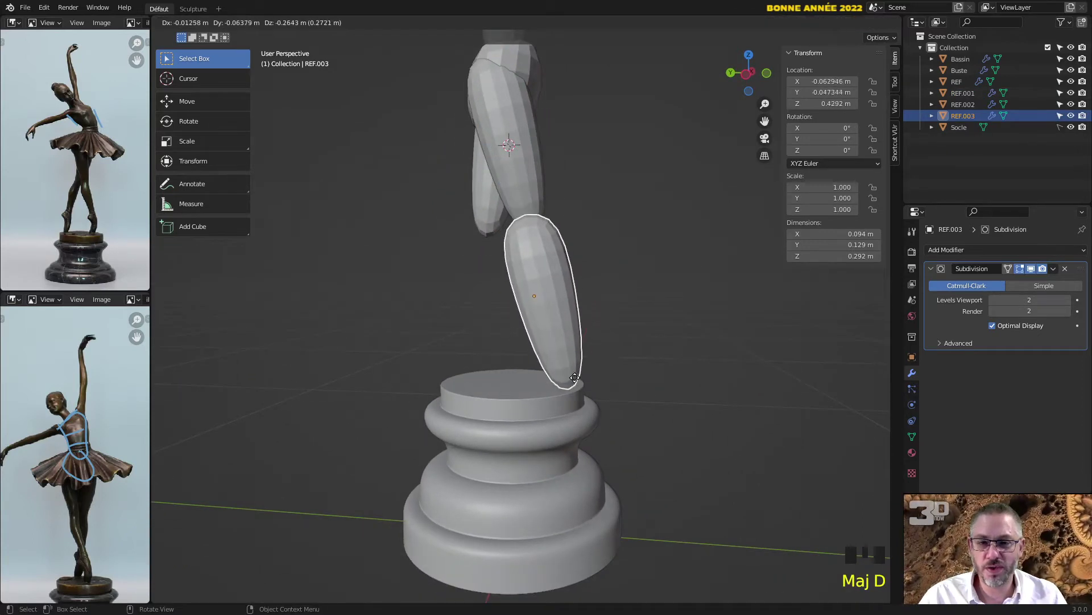
pyautogui.moveTo(605, 347); pyautogui.dragTo(495, 354)
pyautogui.press('x')
pyautogui.click(769, 529)
pyautogui.moveTo(752, 489); pyautogui.dragTo(752, 475)
# - Duplicate once more for the lower leg and enter Edit Mode on the new piece
pyautogui.press('shift+d')
pyautogui.moveTo(530, 255); pyautogui.dragTo(670, 257)
pyautogui.press('Tab')
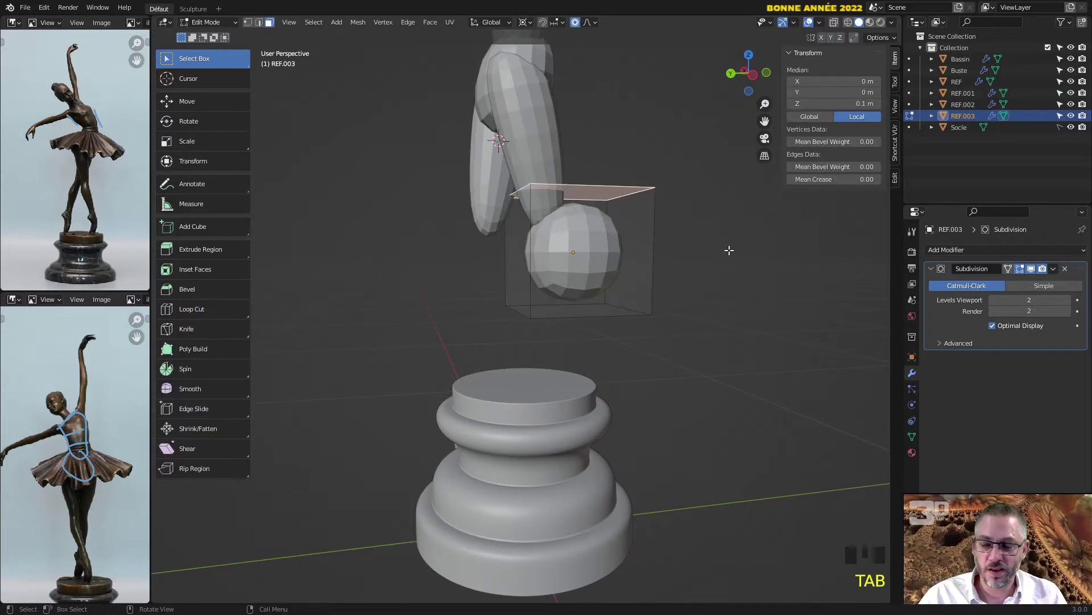
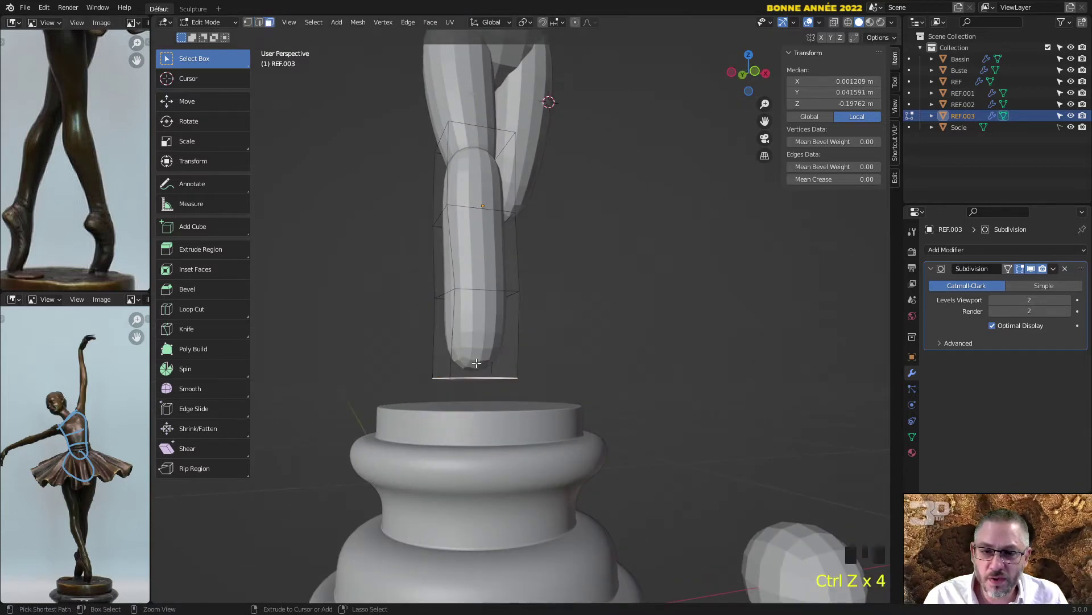
# - Tilt the shin to follow the thigh, then duplicate it and slide the copy toward the other thigh
pyautogui.press('ctrl+z')
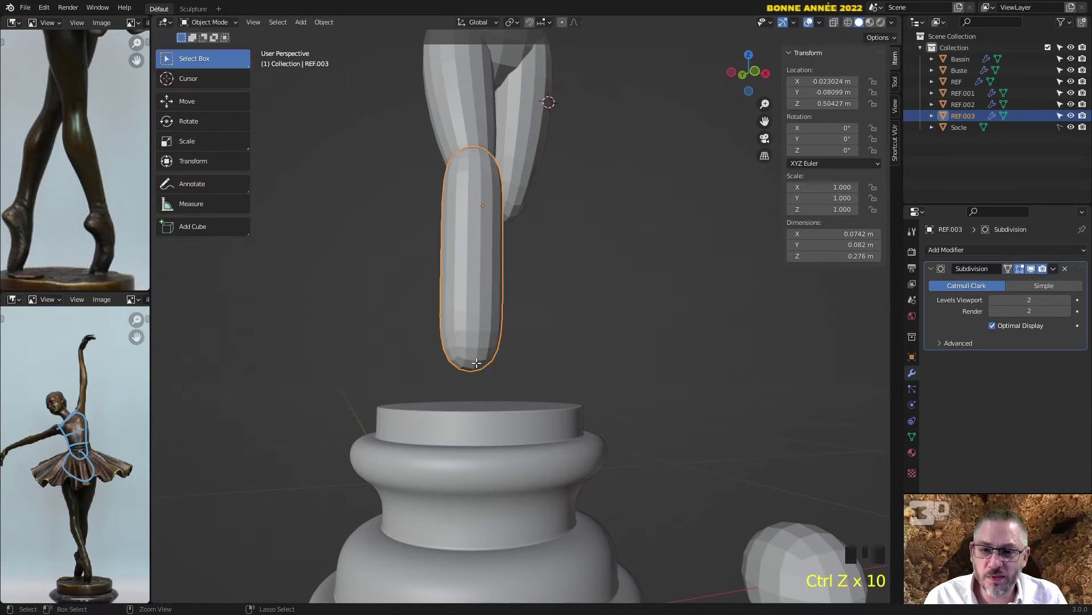
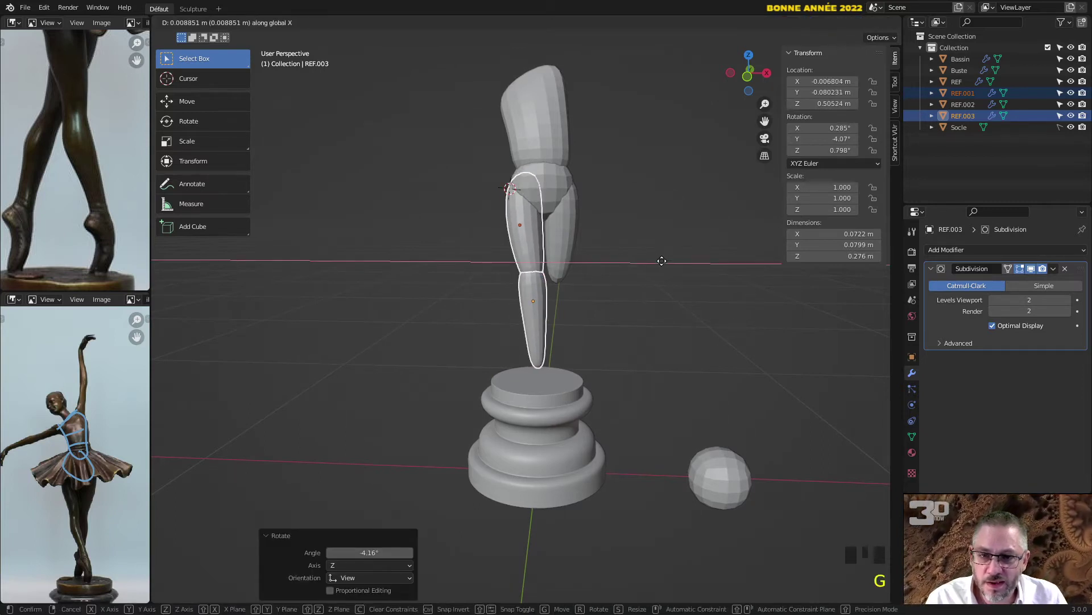
pyautogui.moveTo(637, 266); pyautogui.dragTo(538, 315)
pyautogui.click(538, 315)
pyautogui.moveTo(550, 311); pyautogui.dragTo(530, 313)
pyautogui.press('shift+d')
pyautogui.moveTo(599, 305); pyautogui.dragTo(490, 308)
# - Move the duplicate shin under the second thigh and give it a first rotation
pyautogui.press('g')
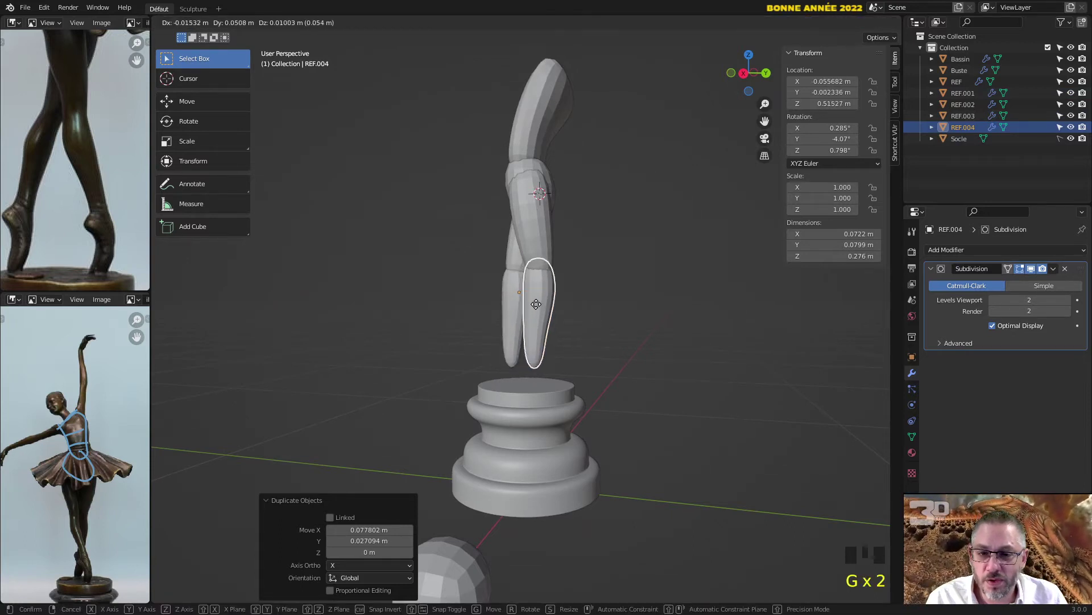
pyautogui.moveTo(584, 300); pyautogui.dragTo(497, 270)
pyautogui.rightClick(497, 270)
pyautogui.press('r')
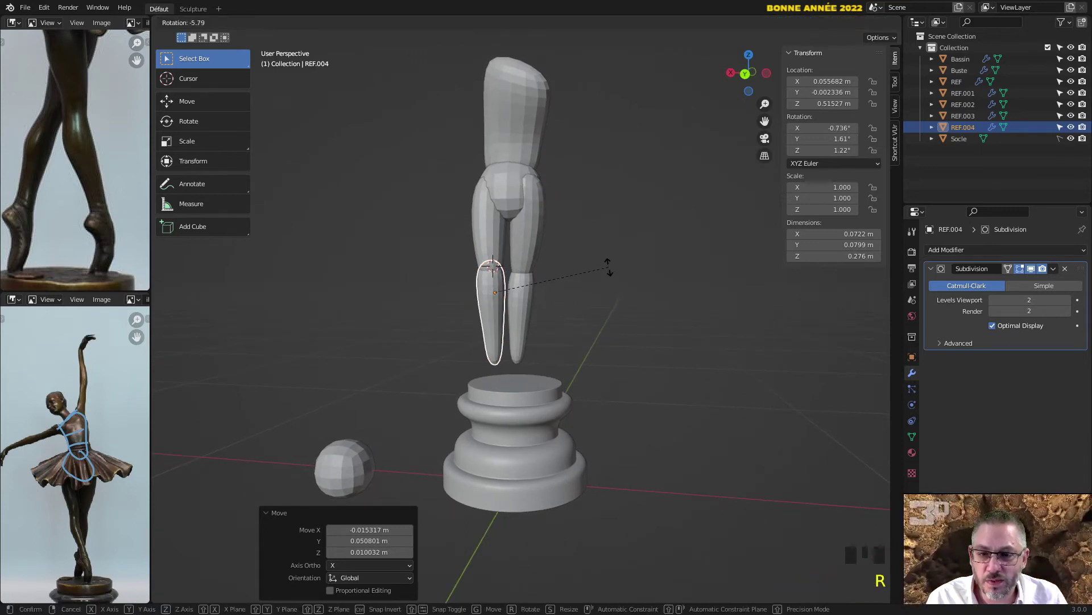
pyautogui.middleClick(612, 275)
pyautogui.click(498, 231)
pyautogui.moveTo(528, 278); pyautogui.dragTo(503, 206)
pyautogui.rightClick(503, 207)
pyautogui.moveTo(600, 262); pyautogui.dragTo(548, 257)
# - Rotate the second shin in repeated passes until it tilts into line with its thigh
pyautogui.press('r')
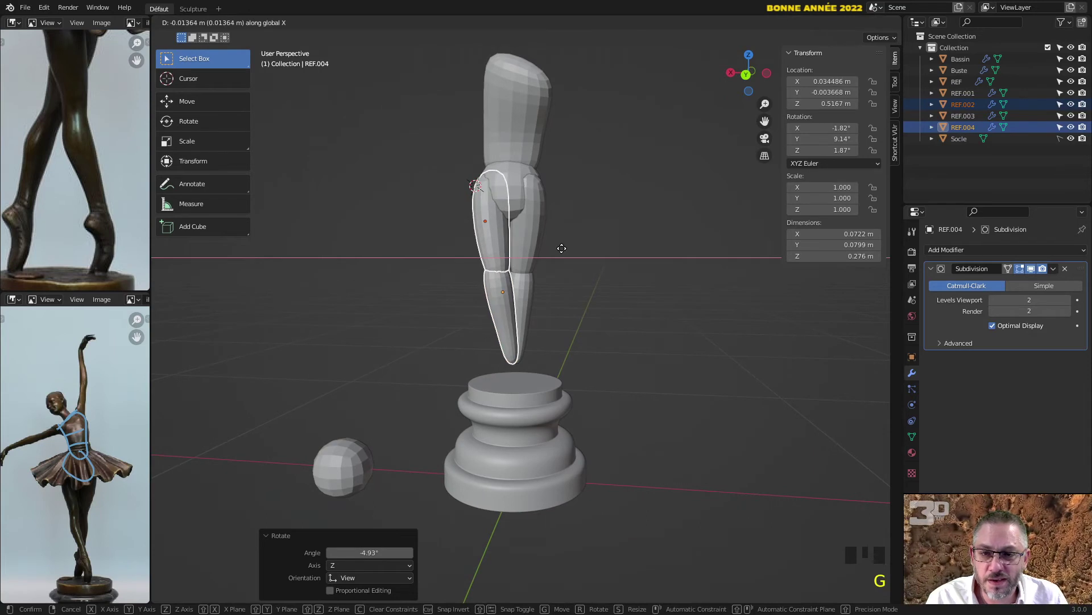
pyautogui.moveTo(574, 254); pyautogui.dragTo(559, 299)
pyautogui.click(560, 299)
pyautogui.rightClick(557, 275)
pyautogui.moveTo(652, 295); pyautogui.dragTo(658, 287)
pyautogui.press('r')
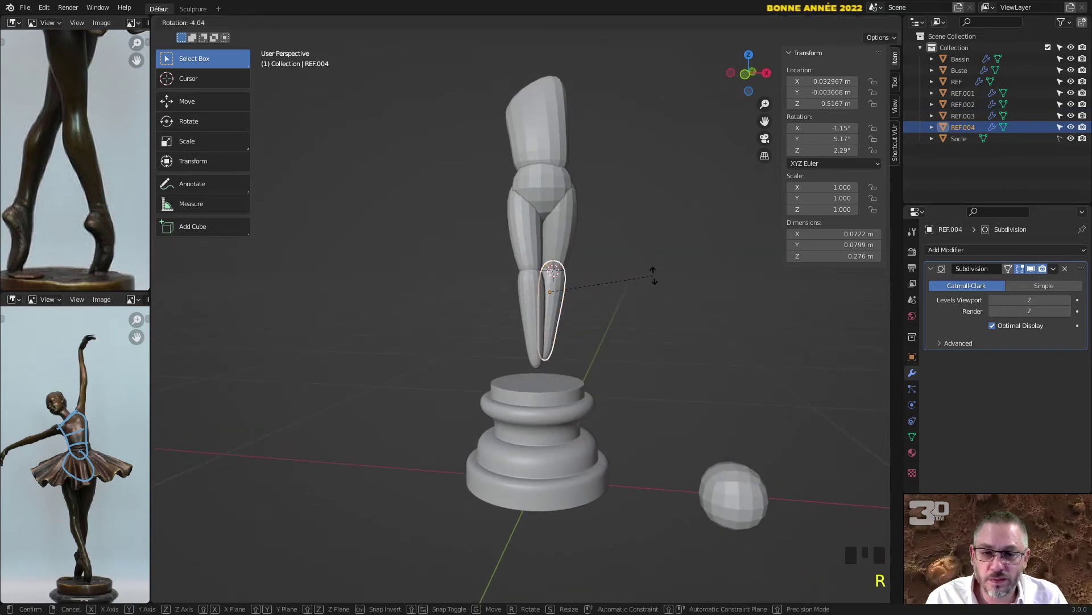
pyautogui.moveTo(634, 278); pyautogui.dragTo(582, 309)
pyautogui.press('r')
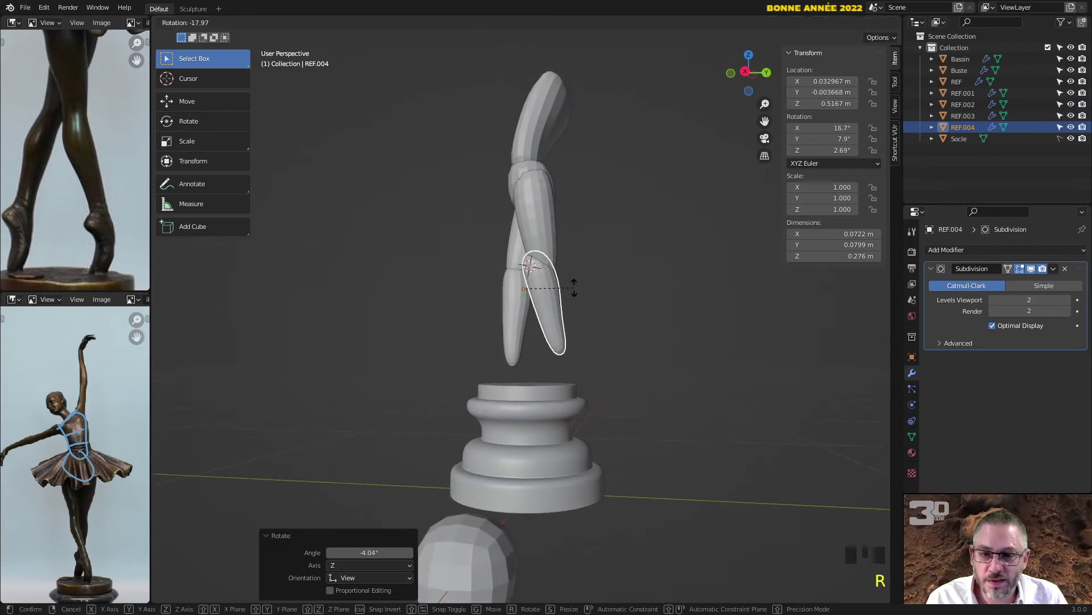
pyautogui.middleClick(577, 299)
pyautogui.scroll(3)
pyautogui.middleClick(544, 275)
pyautogui.rightClick(547, 243)
# - Pivot rotations about the knee point and swing the second shin outward from the knee
pyautogui.press('r')
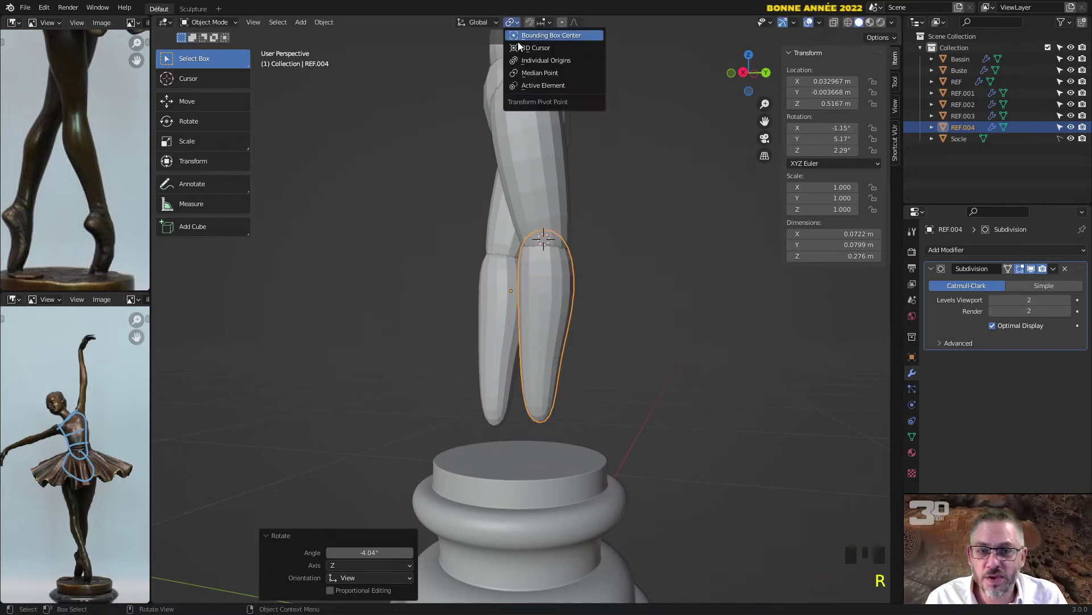
pyautogui.moveTo(529, 70); pyautogui.dragTo(605, 353)
pyautogui.press('r')
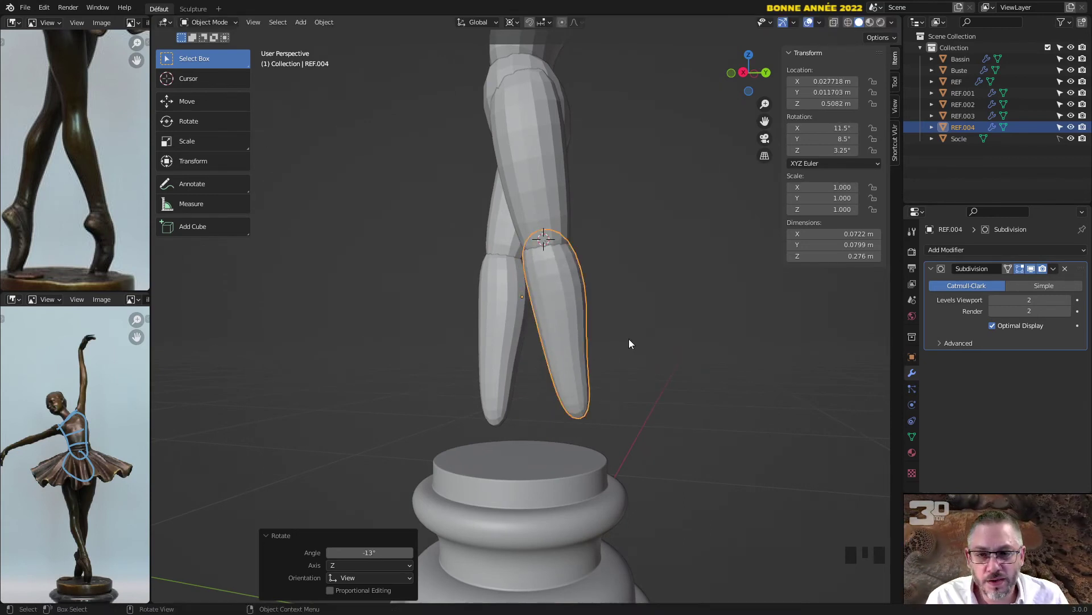
pyautogui.moveTo(596, 316); pyautogui.dragTo(564, 340)
# - Zoom and orbit around the figure to check both shins hang apart beneath their thighs
pyautogui.scroll(-3)
pyautogui.moveTo(580, 334); pyautogui.dragTo(545, 316)
pyautogui.scroll(-3)
pyautogui.moveTo(585, 324); pyautogui.dragTo(522, 341)
pyautogui.scroll(3)
pyautogui.moveTo(521, 334); pyautogui.dragTo(568, 323)
pyautogui.scroll(-3)
pyautogui.moveTo(541, 324); pyautogui.dragTo(449, 309)
pyautogui.press('a')
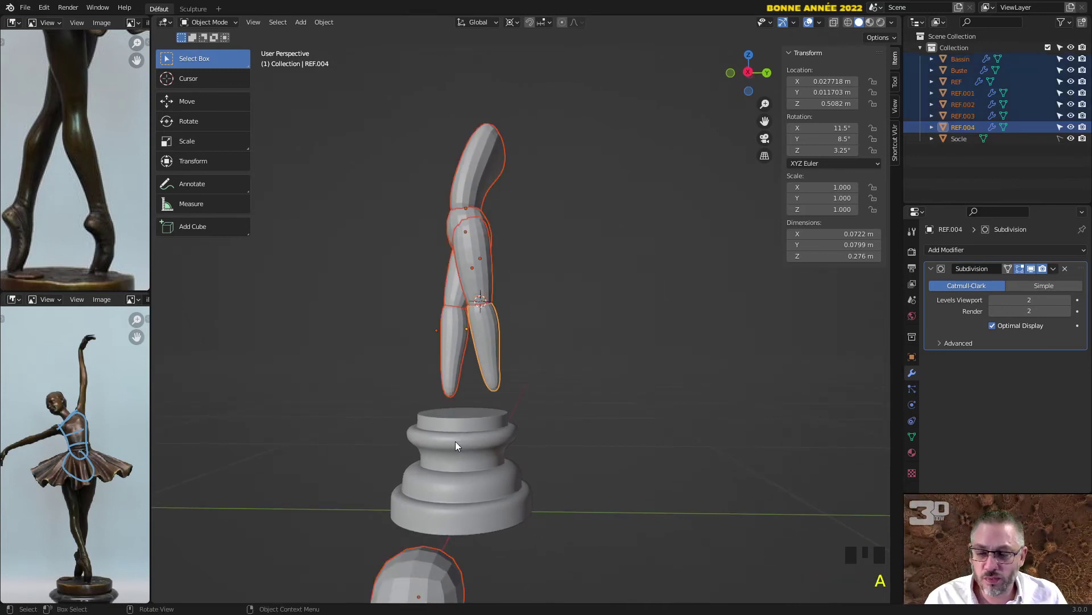
# - Select torso, pelvis and all leg pieces, then slide the figure sideways and raise it above the pedestal
pyautogui.click(393, 126)
pyautogui.click(555, 360)
pyautogui.press('g')
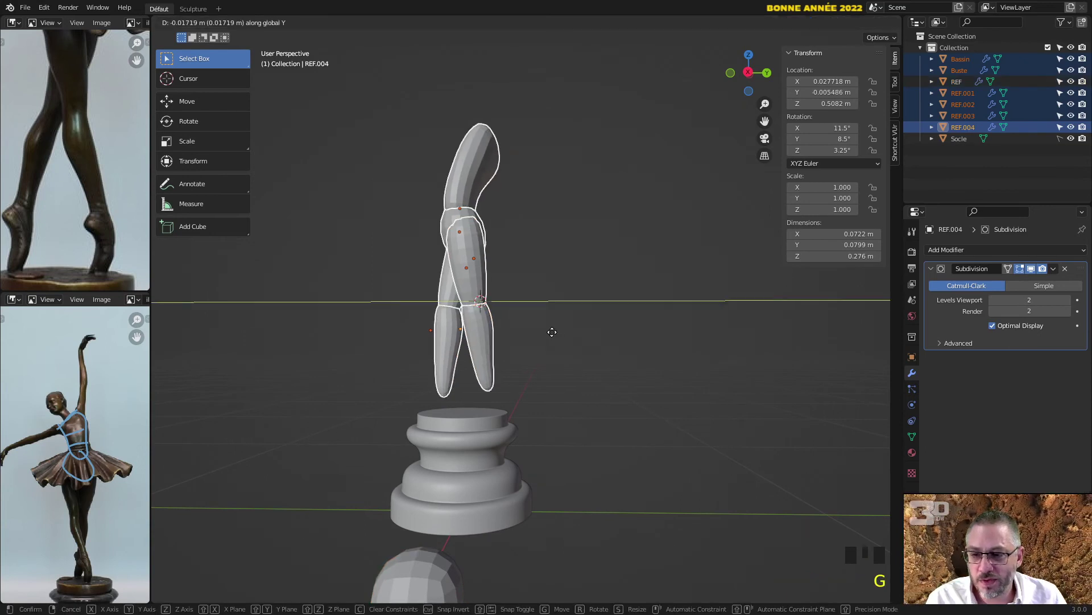
pyautogui.moveTo(562, 337); pyautogui.dragTo(654, 329)
pyautogui.press('g')
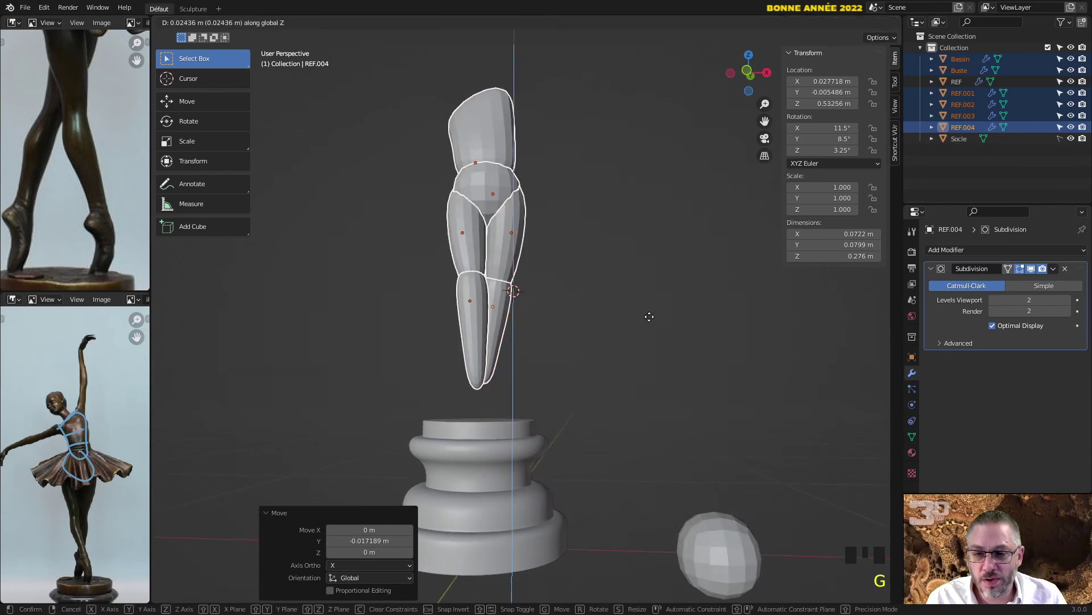
pyautogui.moveTo(643, 326); pyautogui.dragTo(566, 271)
# - Inspect the figure centred over the pedestal and deselect all its pieces
pyautogui.scroll(-3)
pyautogui.moveTo(554, 254); pyautogui.dragTo(569, 224)
pyautogui.scroll(3)
pyautogui.scroll(-3)
pyautogui.moveTo(609, 300); pyautogui.dragTo(614, 303)
pyautogui.press('Tab')
pyautogui.click(613, 305)
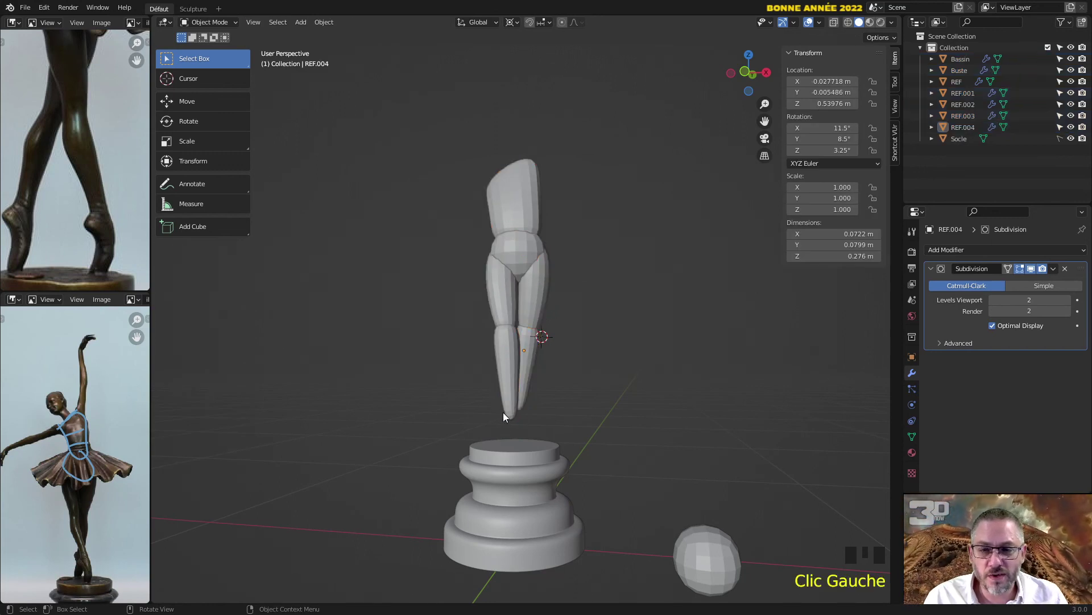